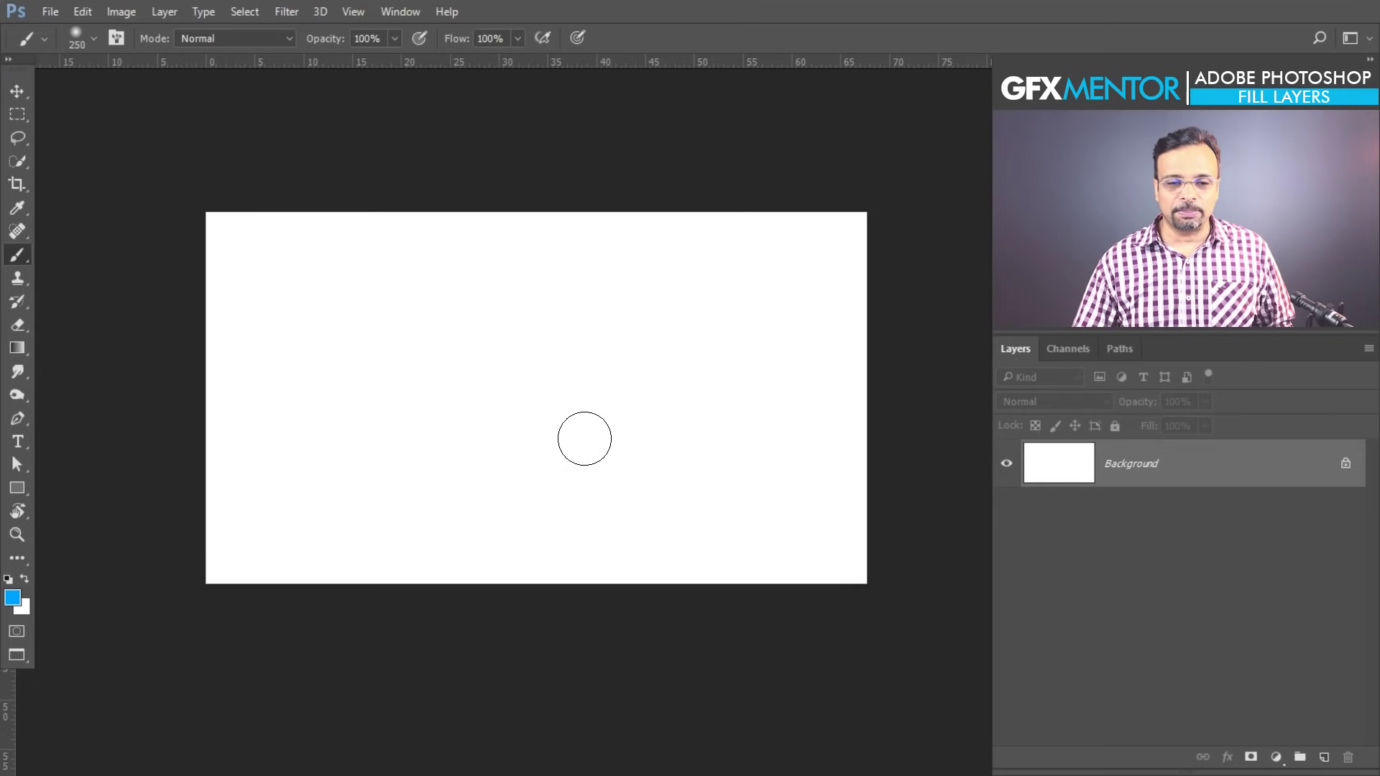
Reset the foreground and background swatches to default black and white.
{"action": "key", "text": "d"}
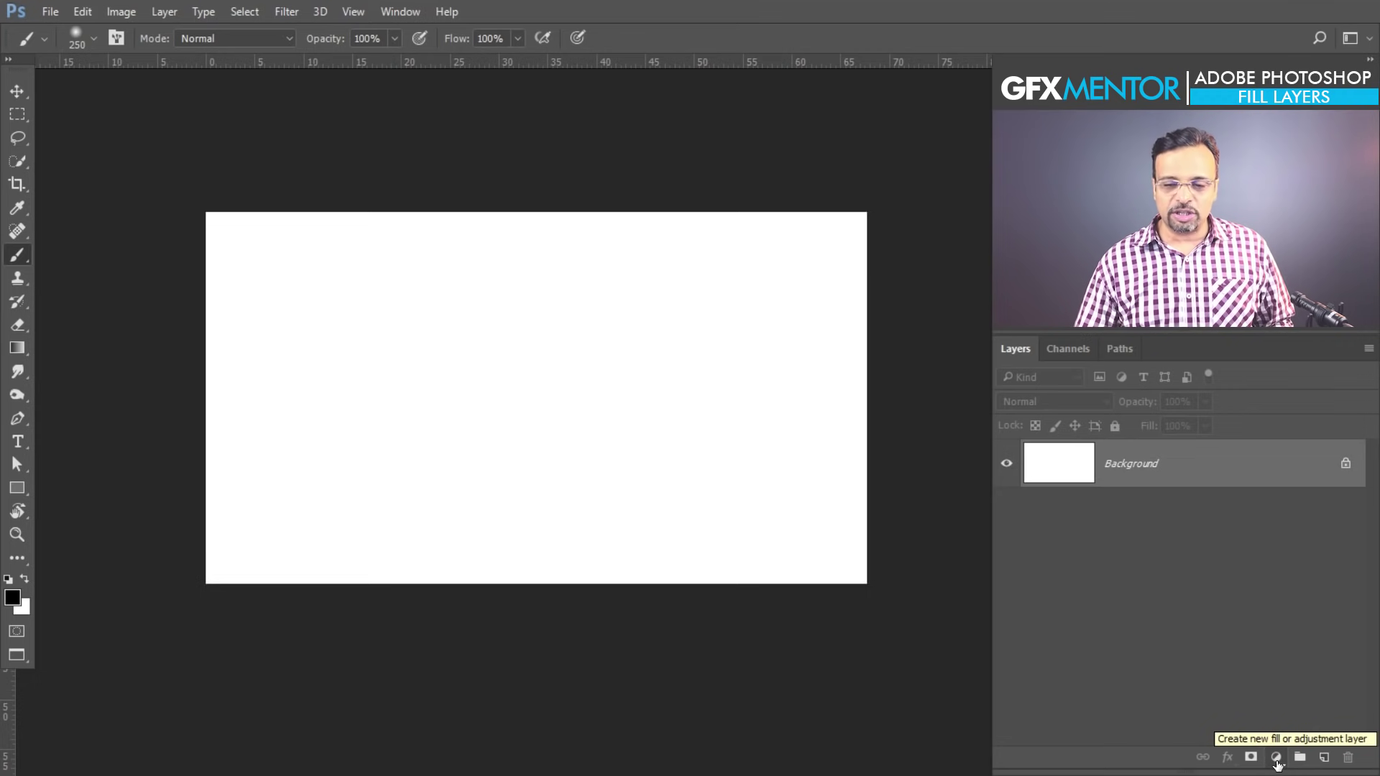
Add a Solid Color fill layer in blue #1995f5 above the Background.
{"action": "left_click", "coordinate": [1283, 764]}
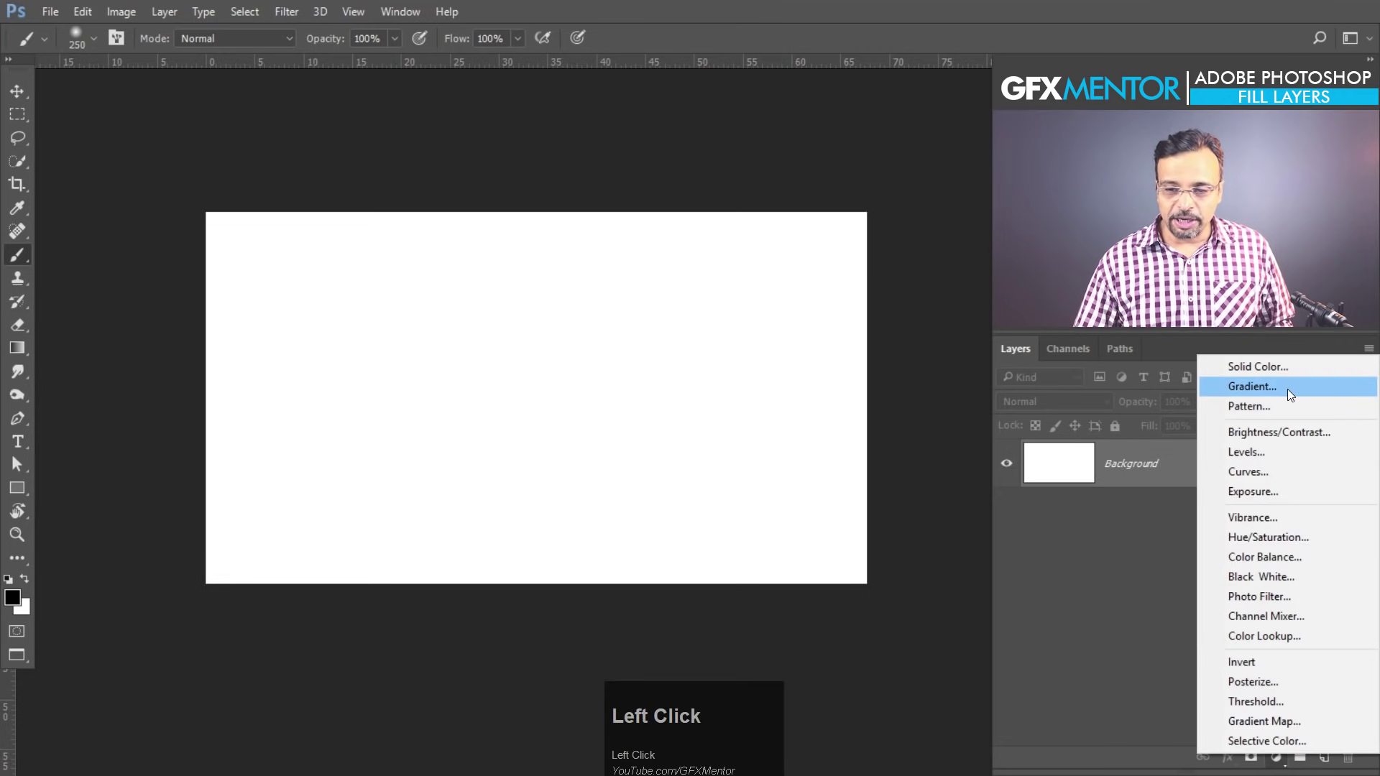
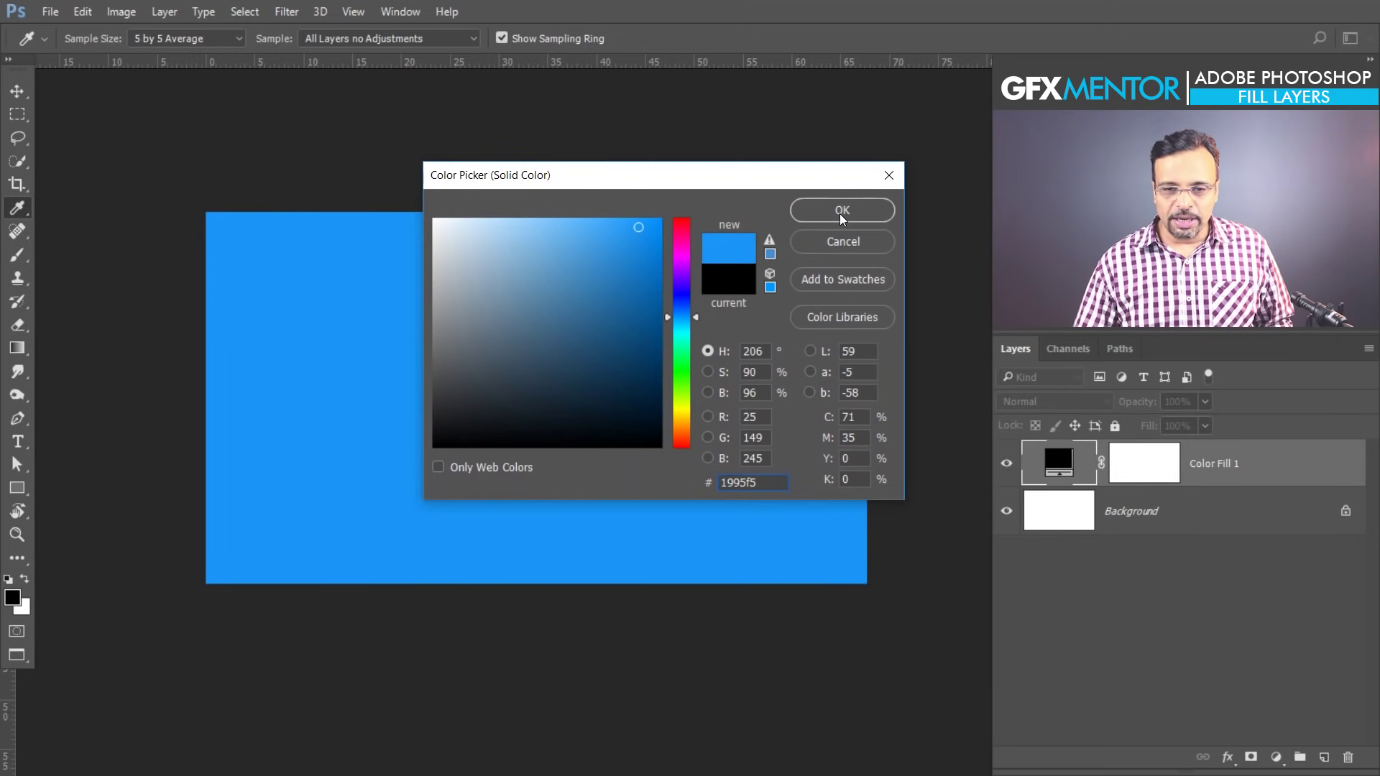
{"action": "left_click", "coordinate": [846, 217]}
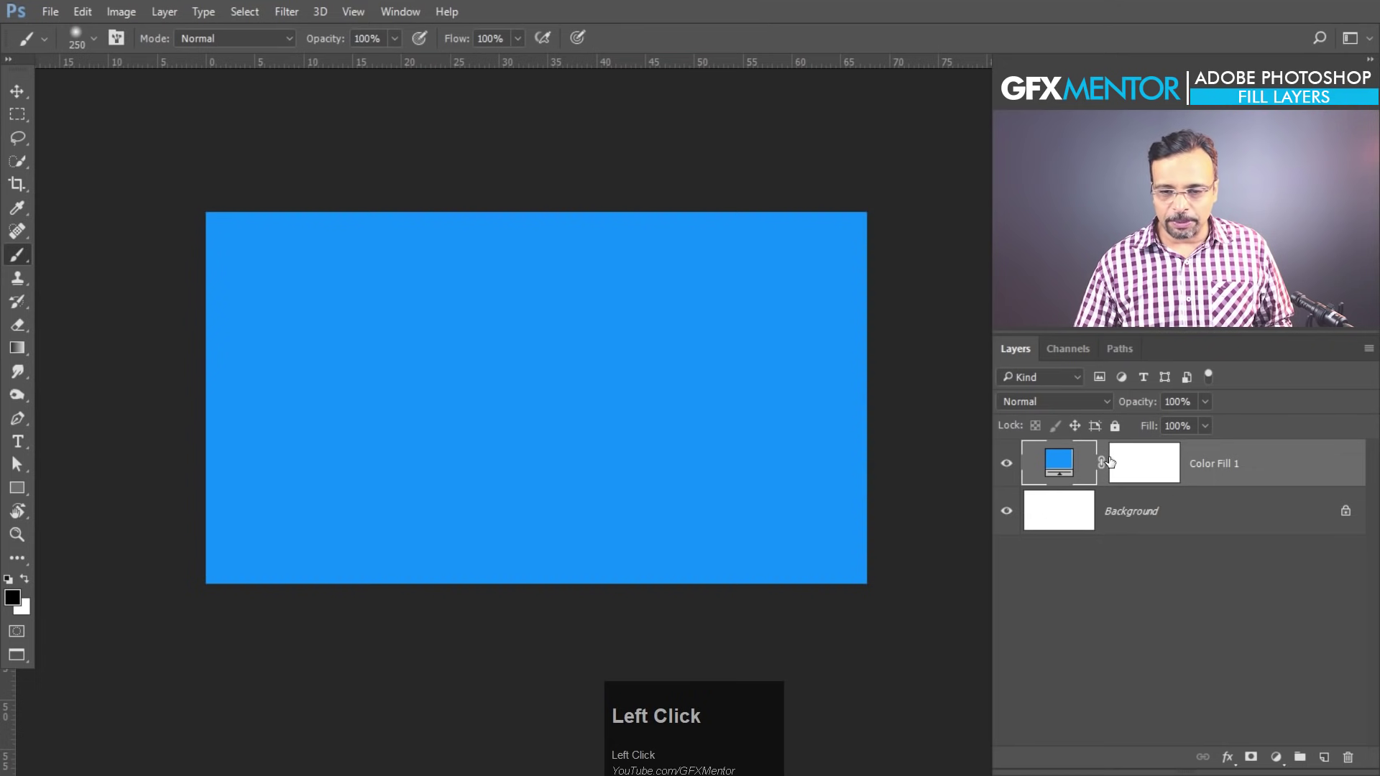
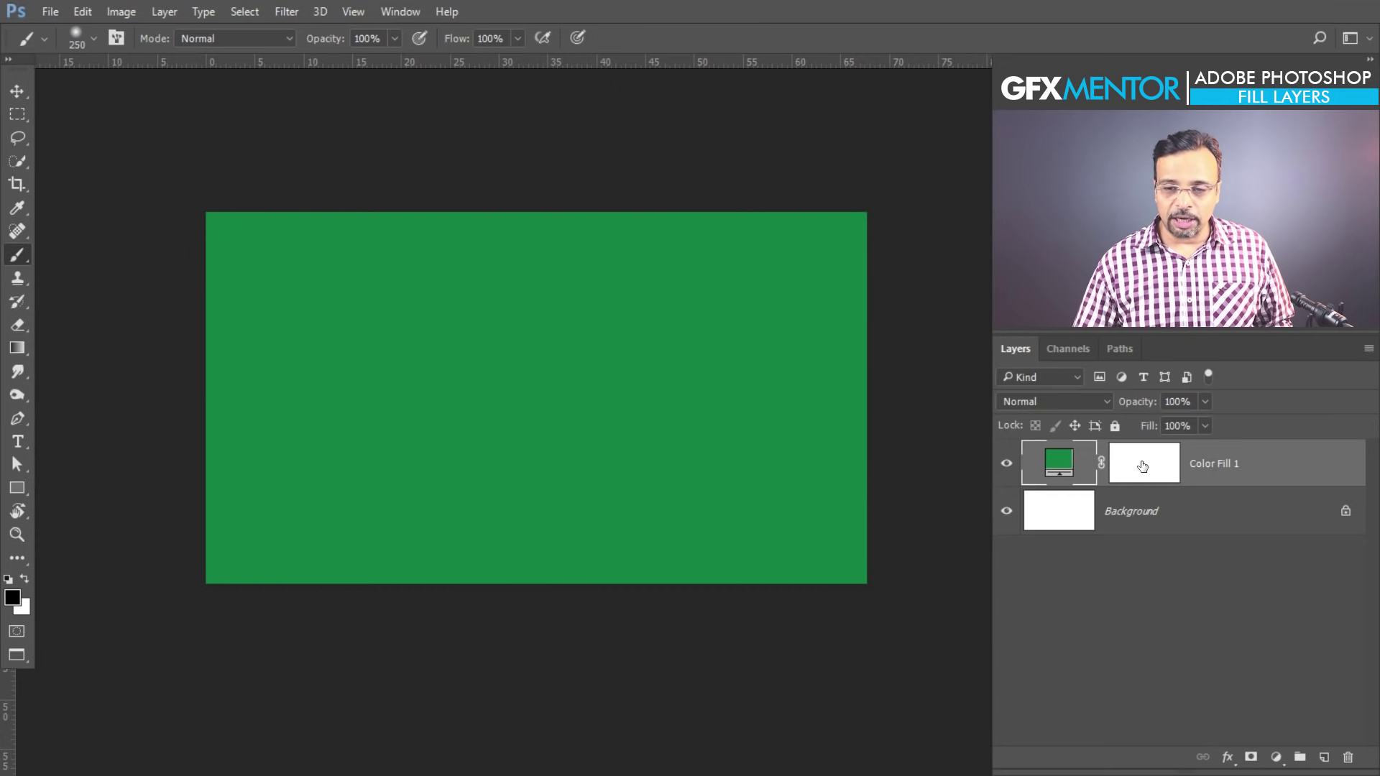
Recolour Color Fill 1 to green 1b9144 and target its layer mask.
{"action": "left_click", "coordinate": [1158, 466]}
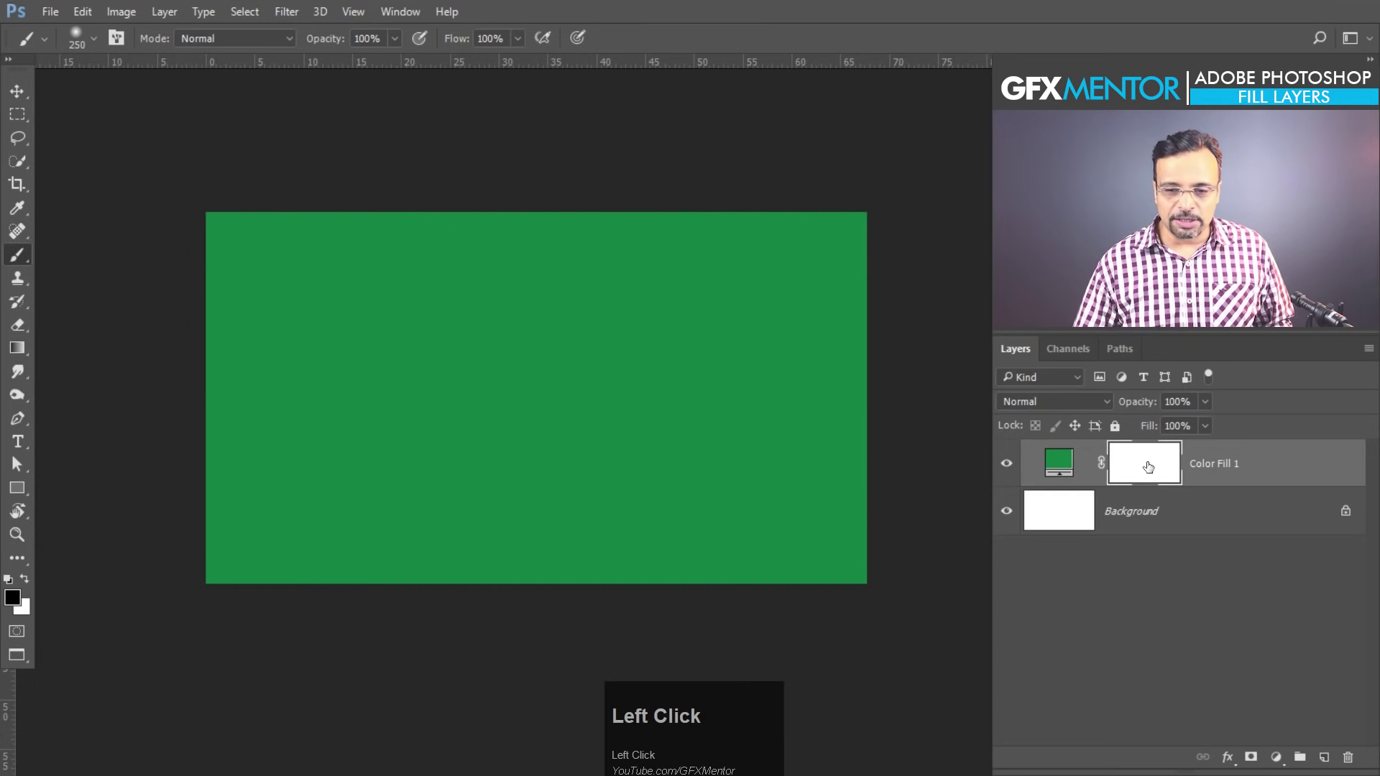
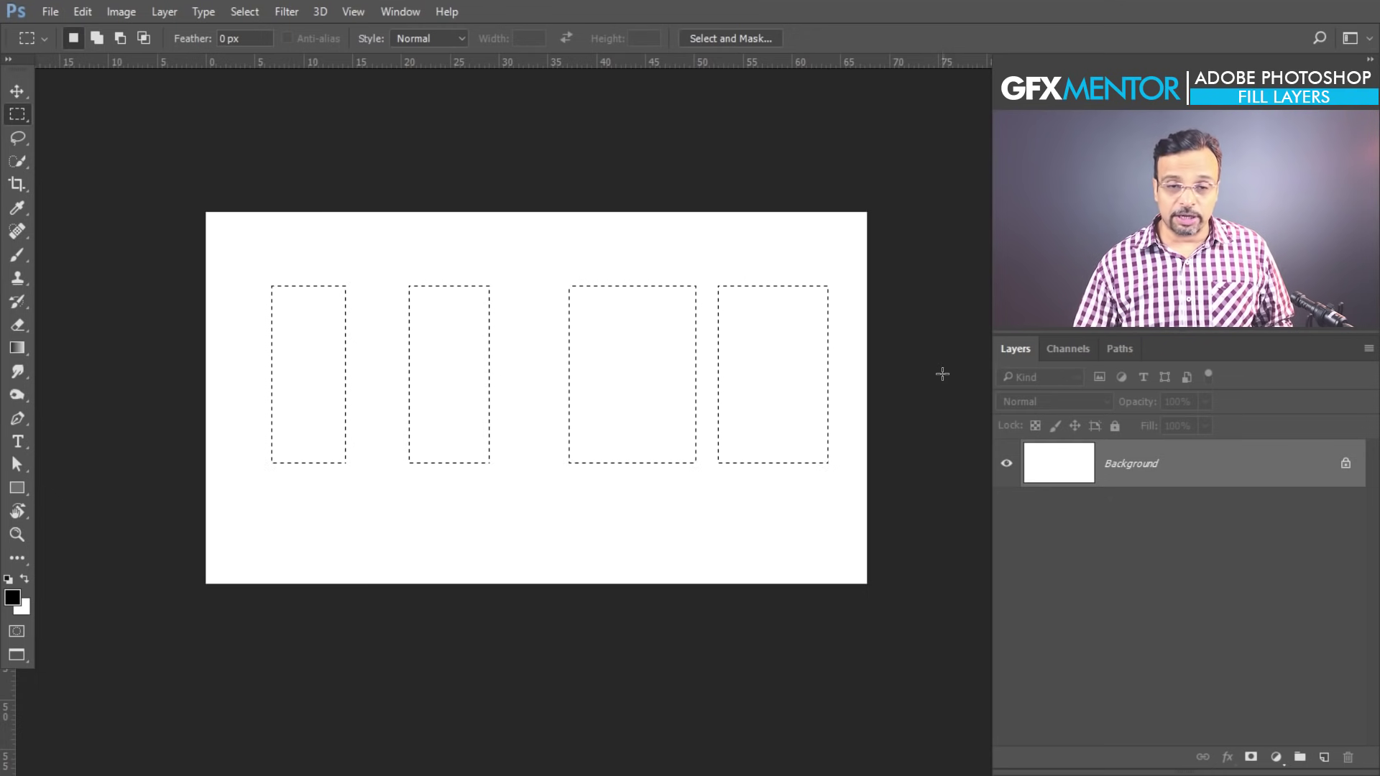
Add a four-rectangle colour fill, then swap it for an orange-to-purple Gradient fill layer.
{"action": "left_click", "coordinate": [1285, 762]}
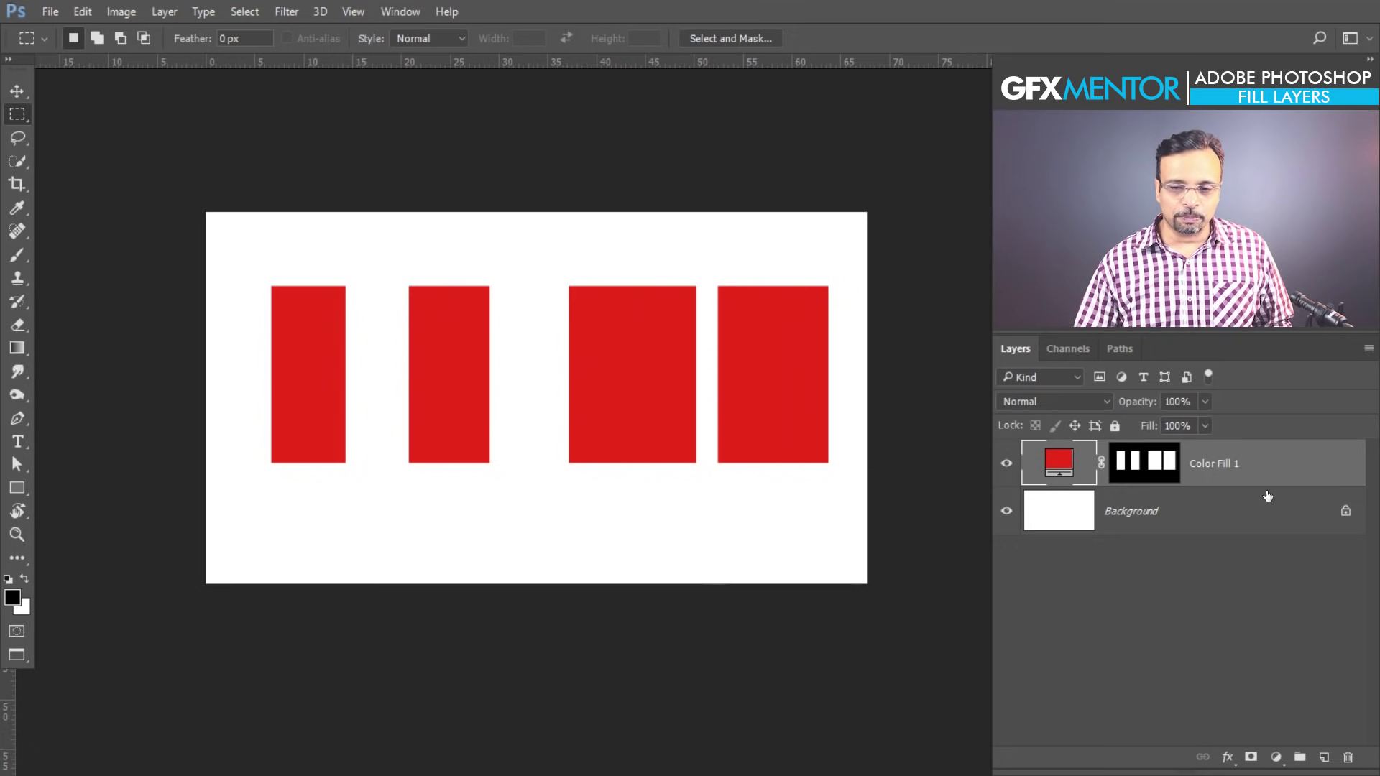
{"action": "left_click_drag", "start_coordinate": [1331, 478], "coordinate": [563, 235]}
Make the gradient Radial, reversed and dithered, with the orange glow recentred via Reset Alignment.
{"action": "left_click", "coordinate": [614, 202]}
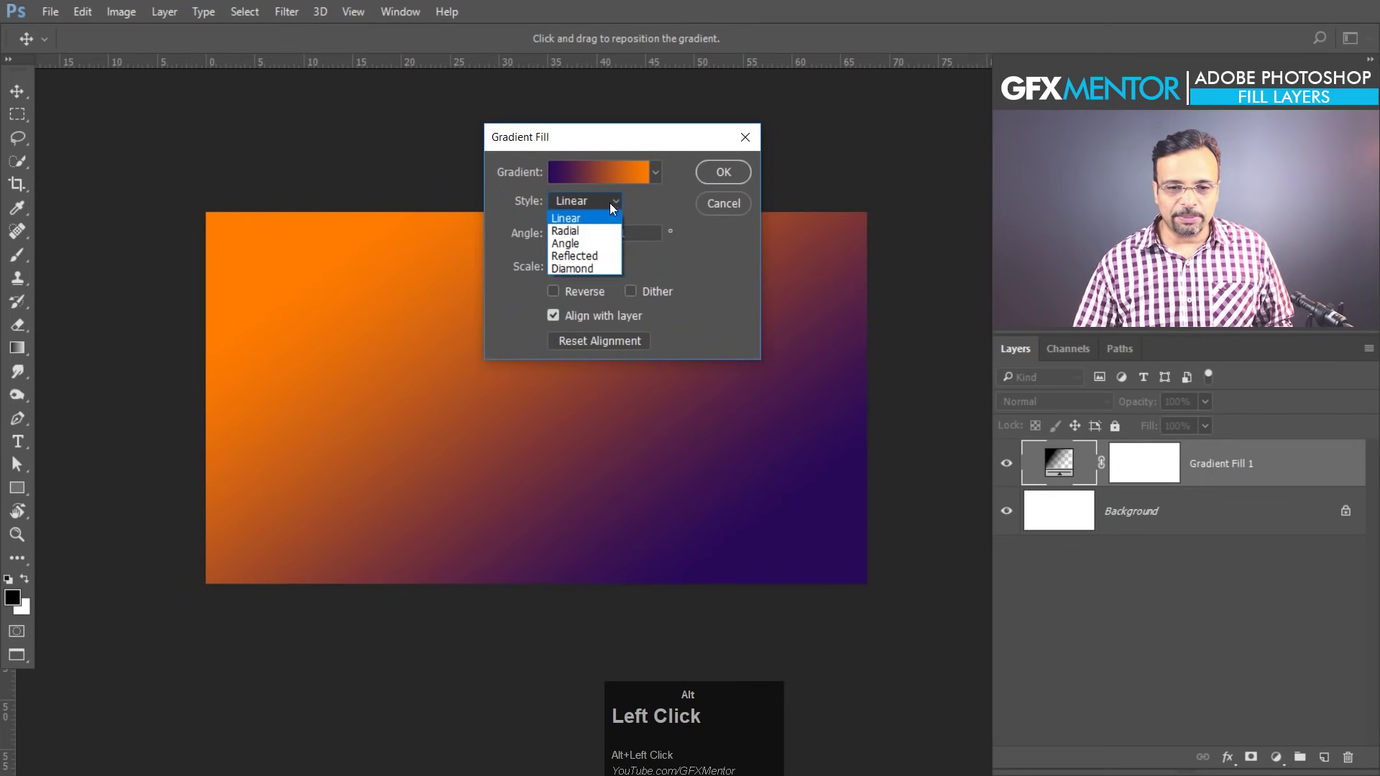
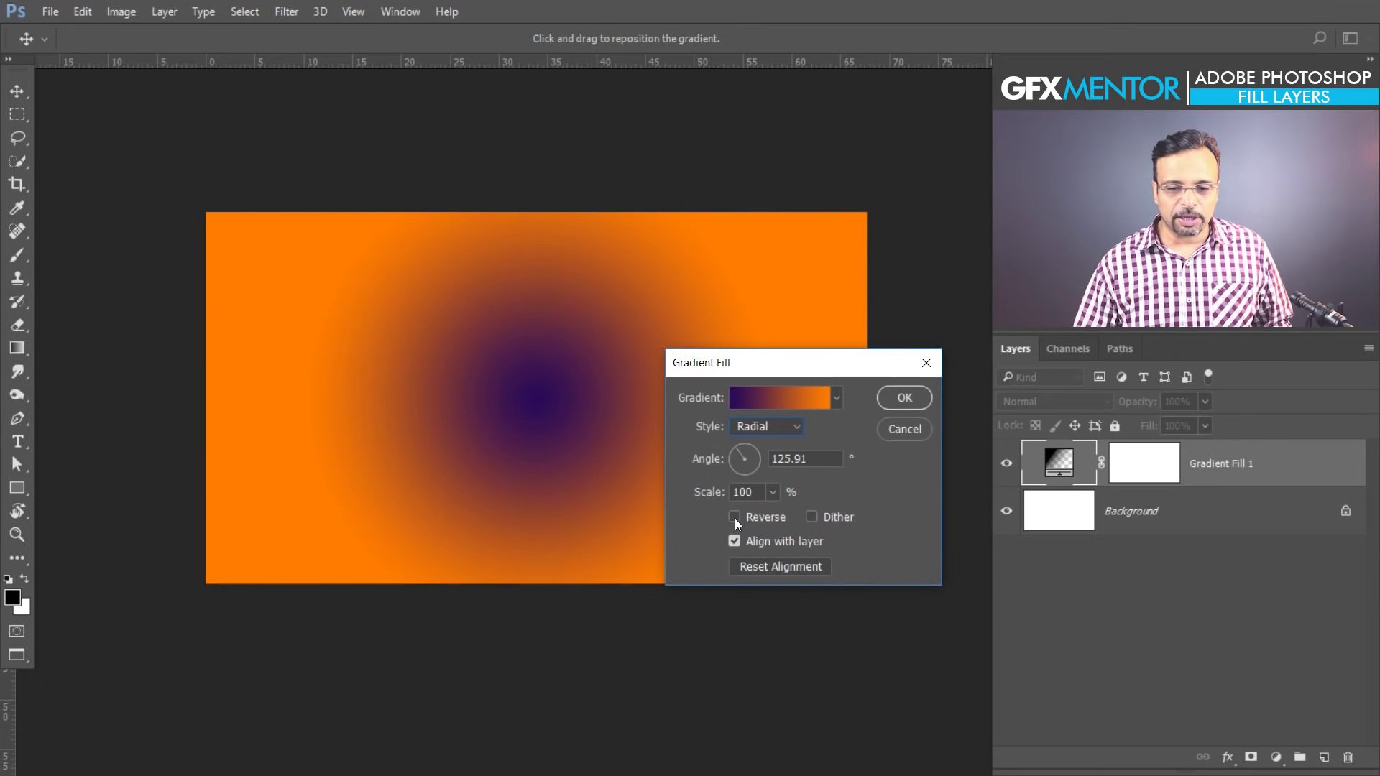
{"action": "left_click", "coordinate": [740, 522]}
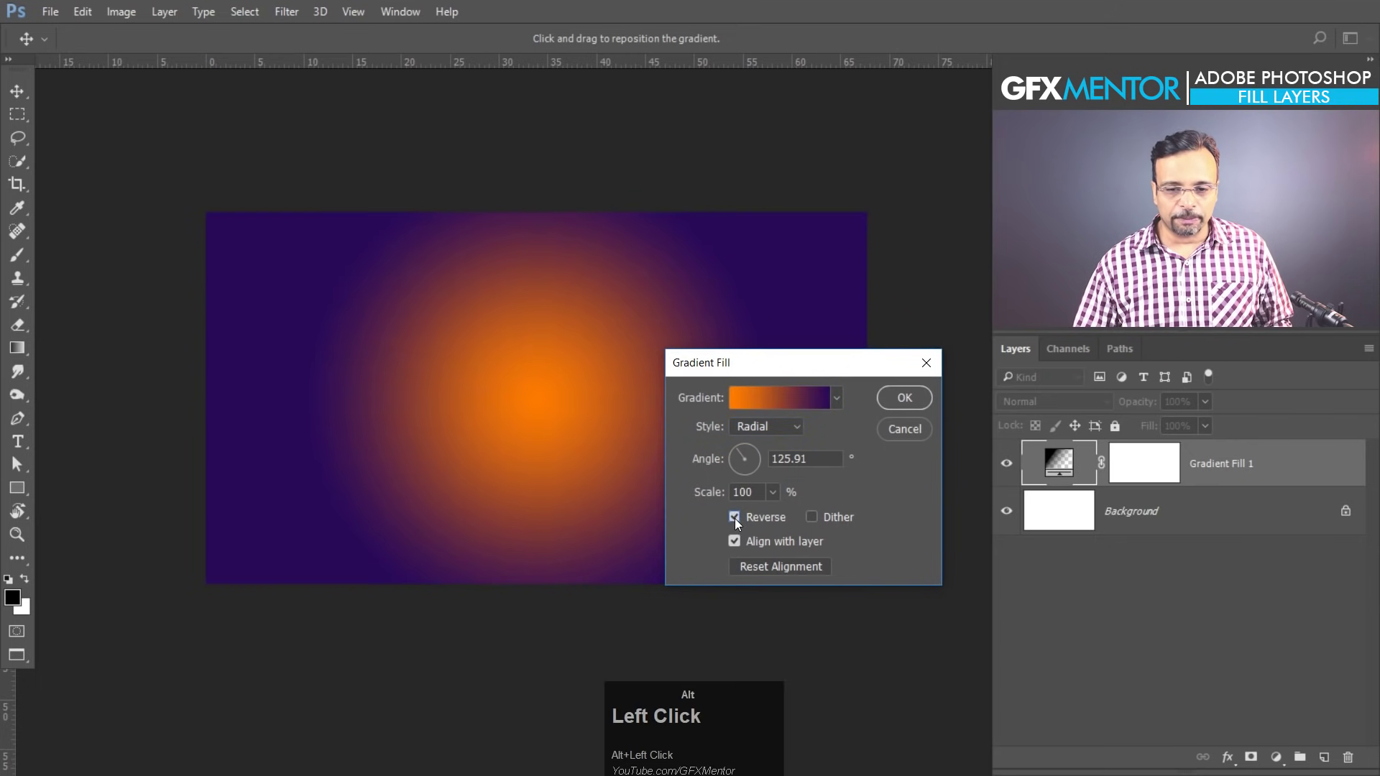
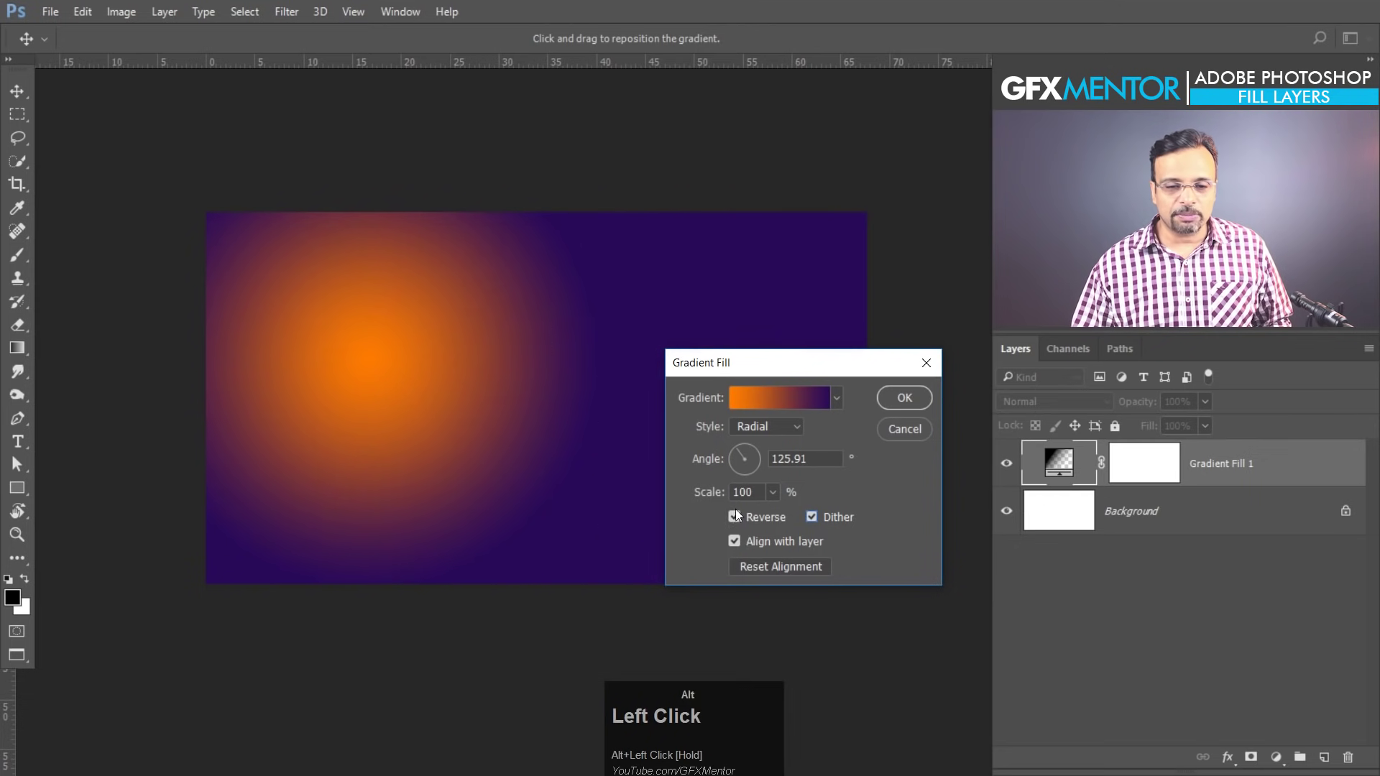
{"action": "left_click", "coordinate": [791, 569]}
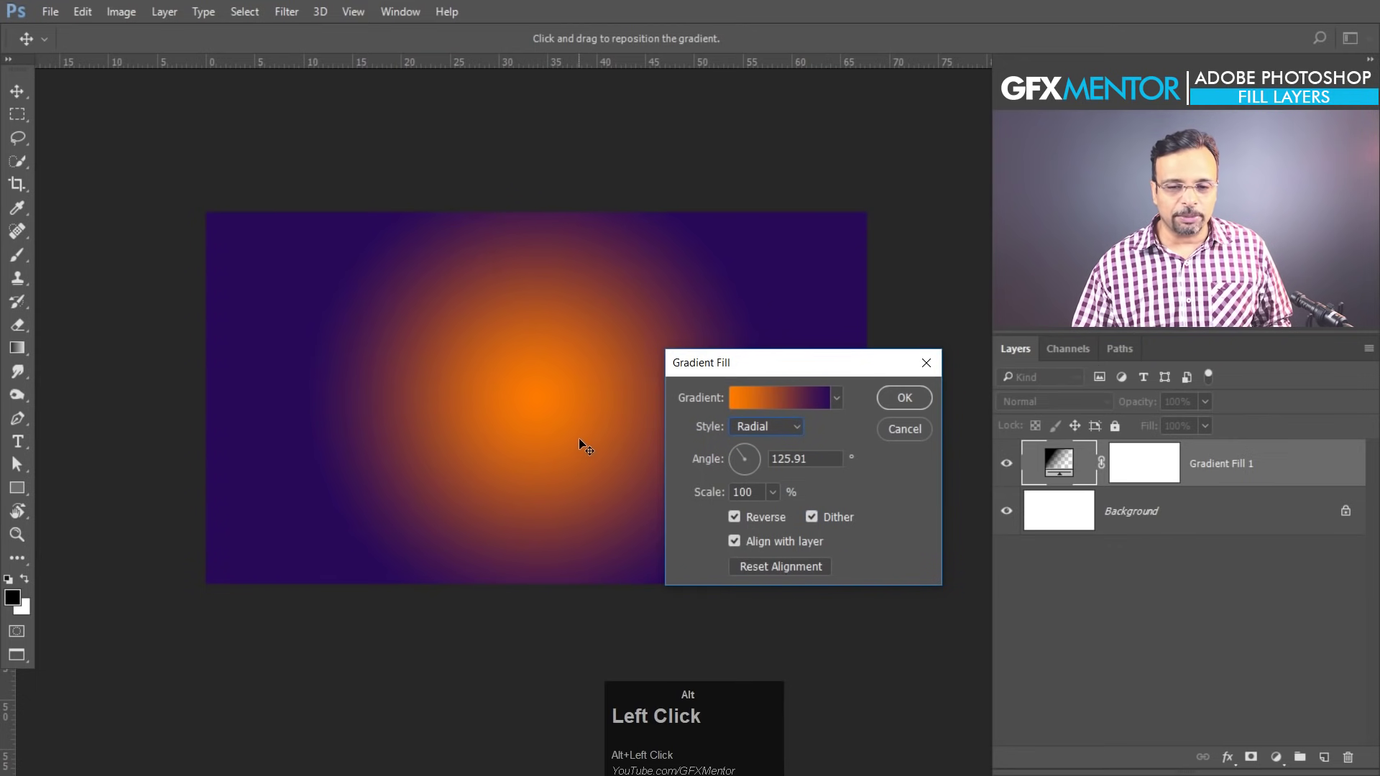
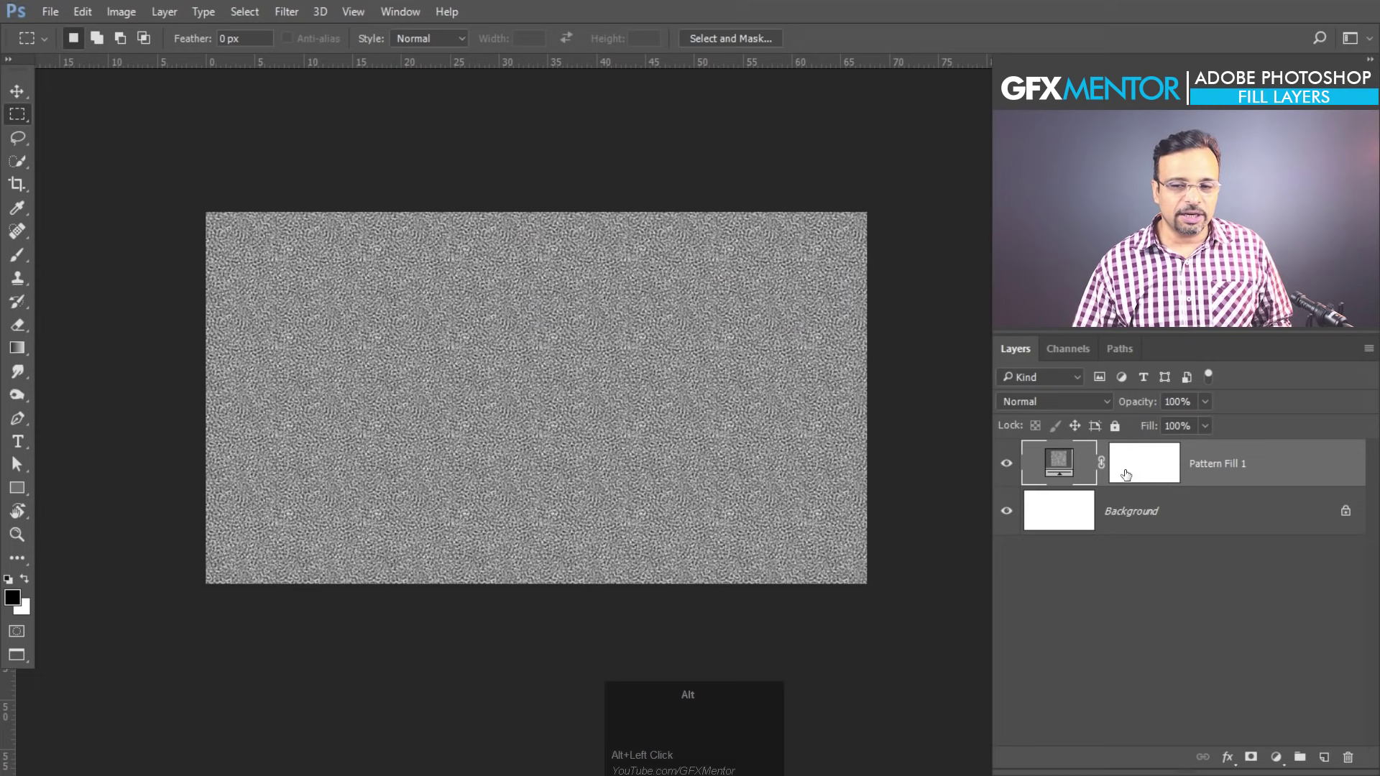
Swap the gradient for a grey Pattern fill masked to a central rectangle and reposition the pattern.
{"action": "left_click_drag", "start_coordinate": [1297, 475], "coordinate": [705, 197]}
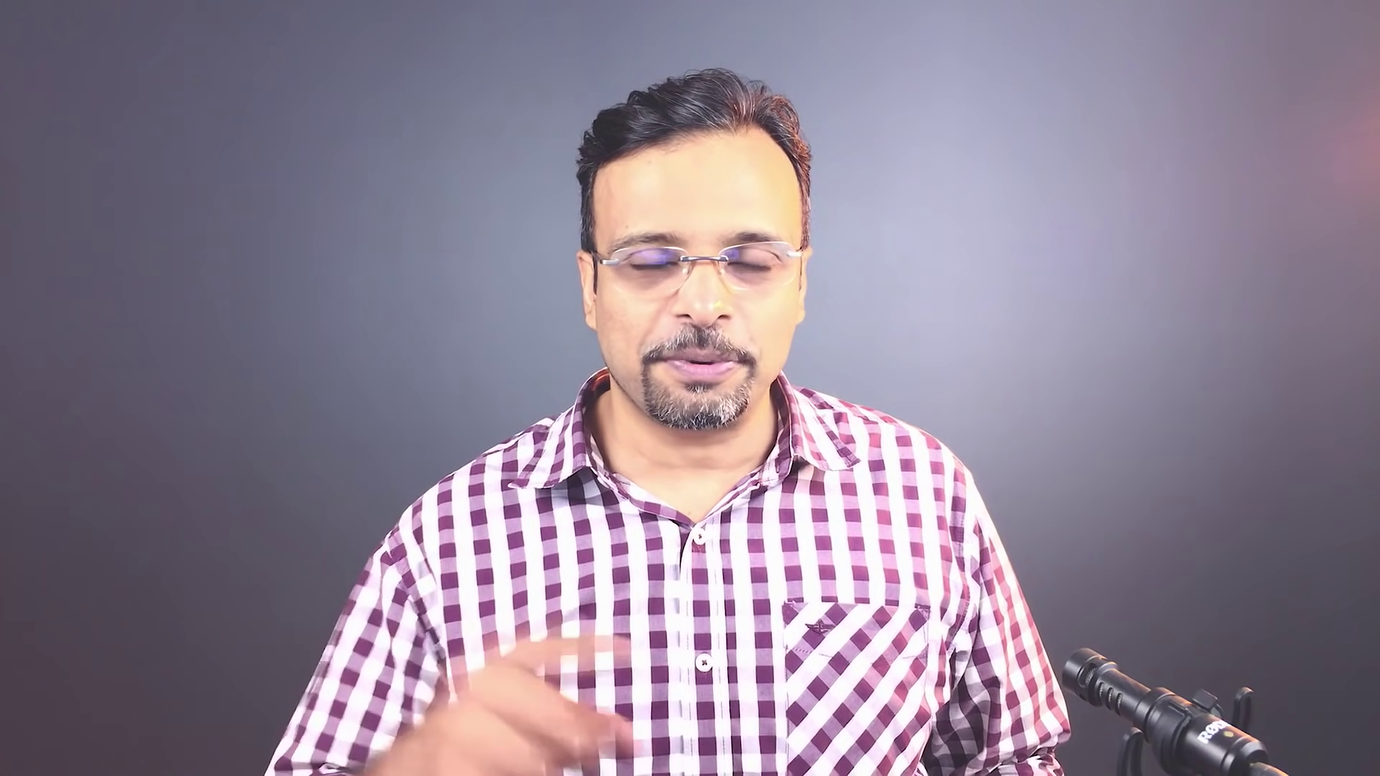